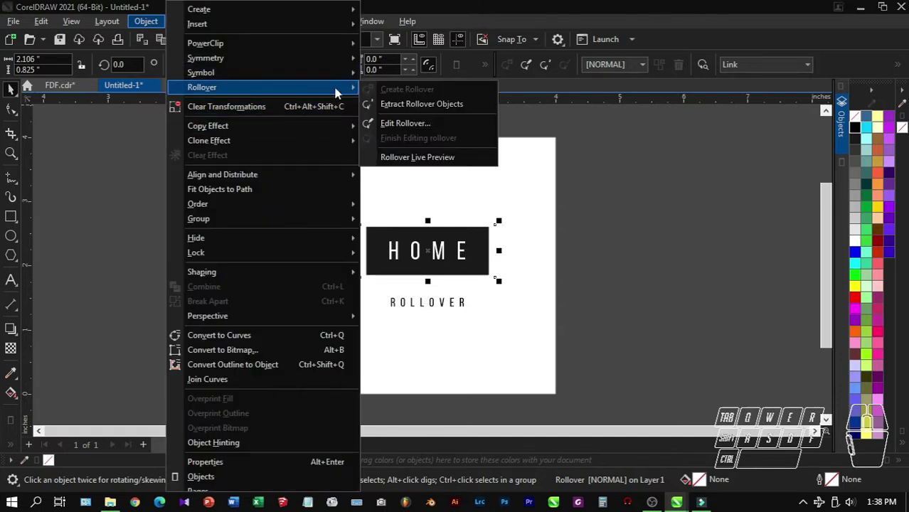
# Enable Rollover Live Preview and test the finished HOME button's states on the page
pyautogui.click(402, 158)
pyautogui.click(233, 224)
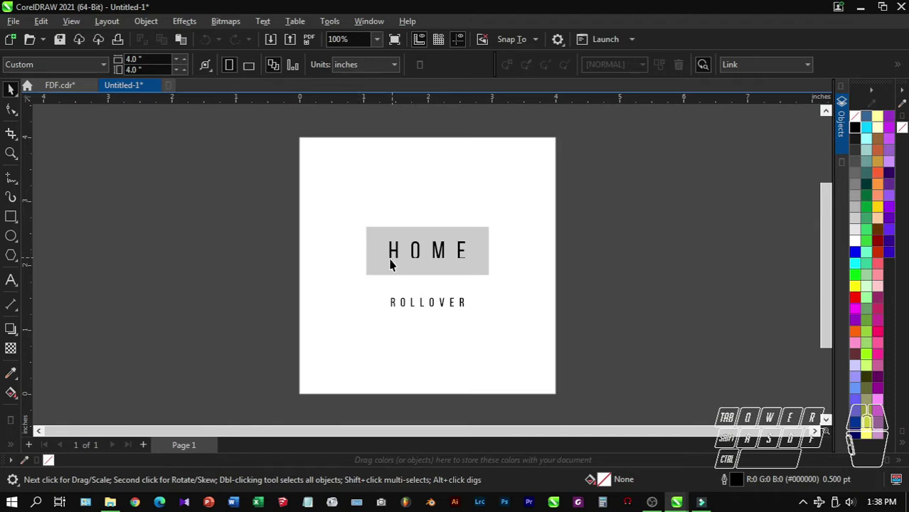
pyautogui.click(409, 262)
pyautogui.click(409, 262)
pyautogui.click(411, 263)
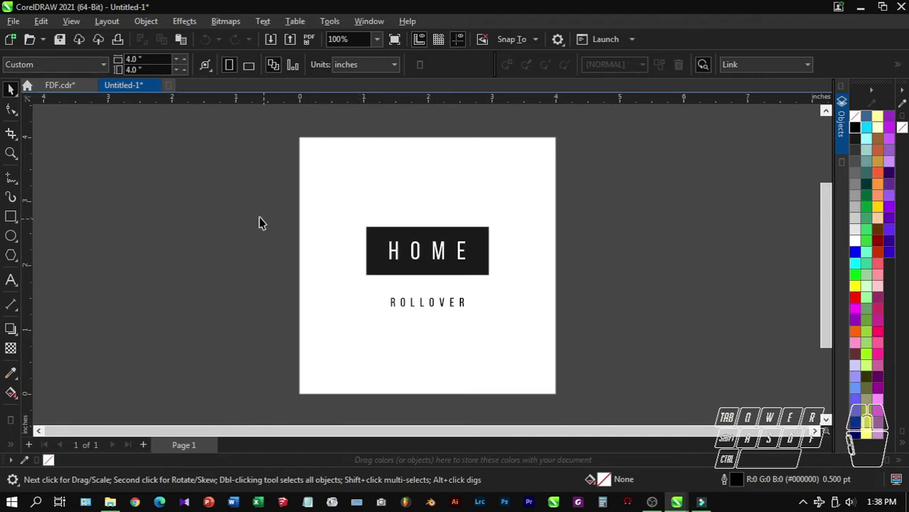
# Select the ROLLOVER caption and locked HOME button and remove them from the page
pyautogui.click(243, 216)
pyautogui.moveTo(225, 146); pyautogui.dragTo(594, 368)
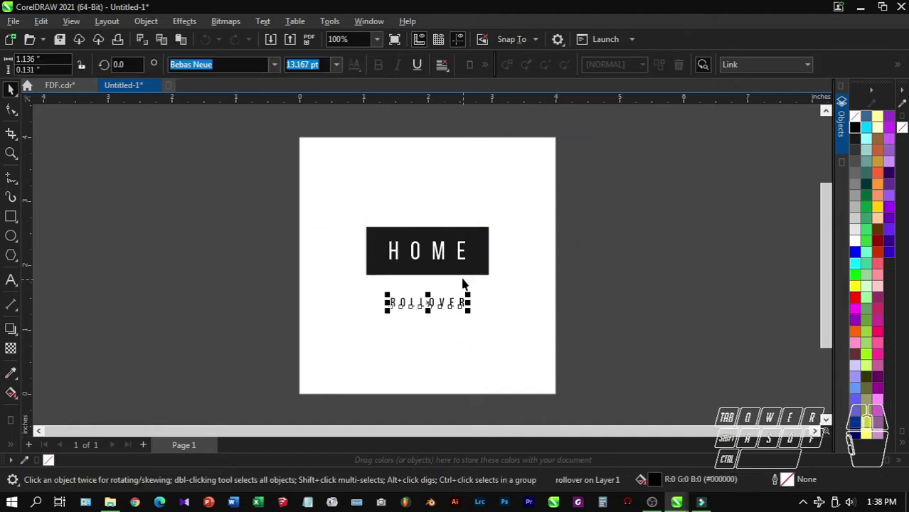
pyautogui.click(675, 162)
pyautogui.click(396, 255)
pyautogui.rightClick(396, 255)
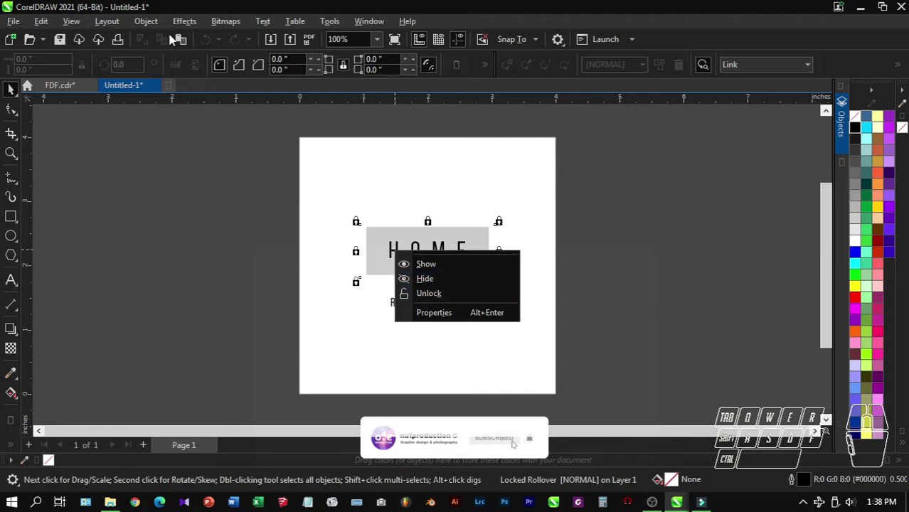
pyautogui.click(152, 24)
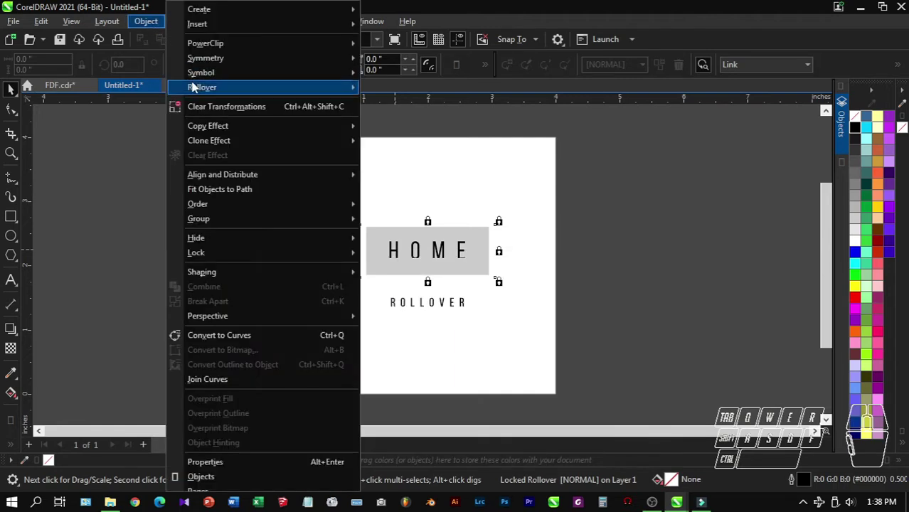
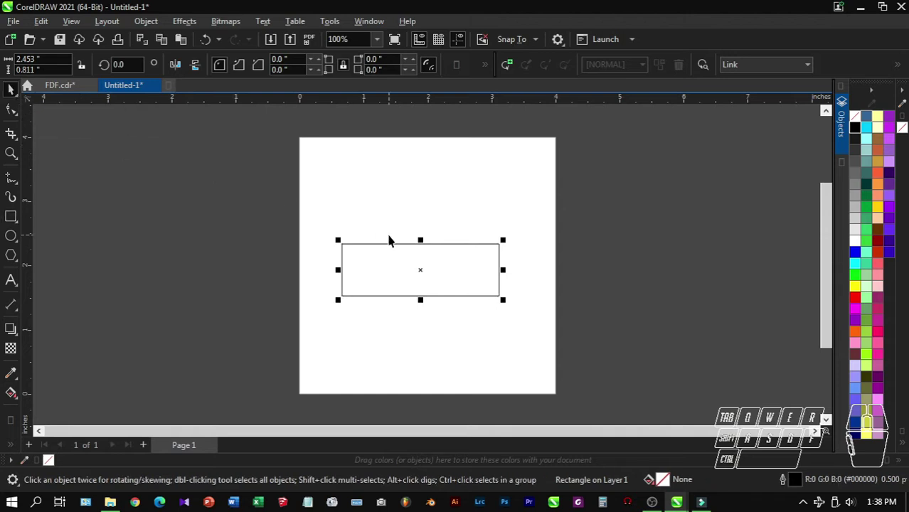
# Draw a wide rectangle, add the word HOME, and select both objects together
pyautogui.click(231, 230)
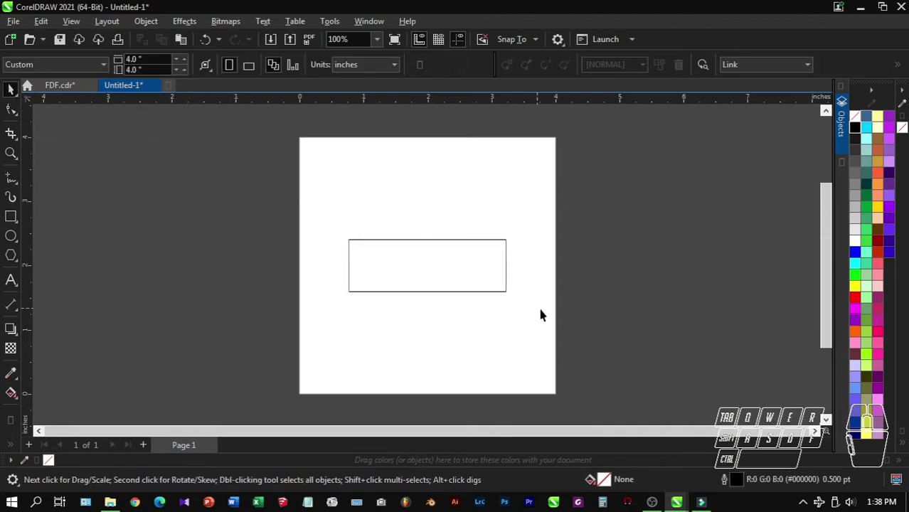
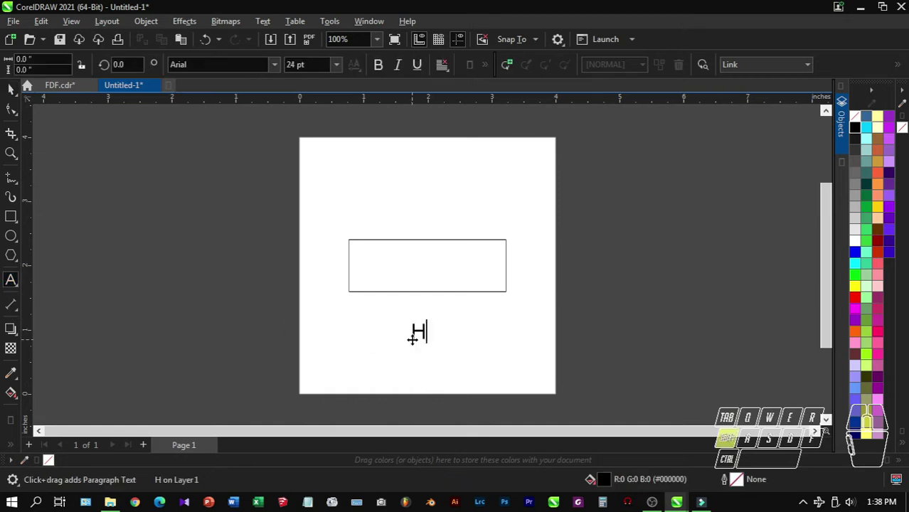
pyautogui.press('shift+e')
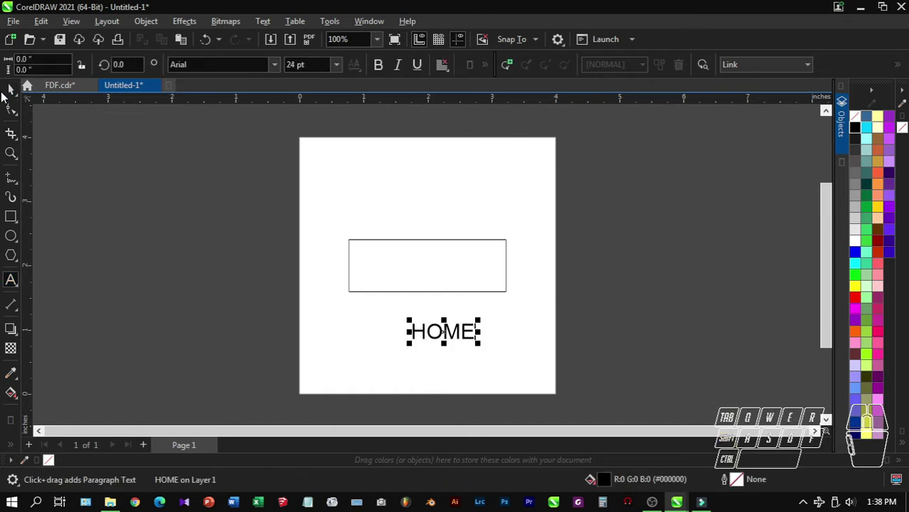
pyautogui.click(10, 95)
pyautogui.click(379, 271)
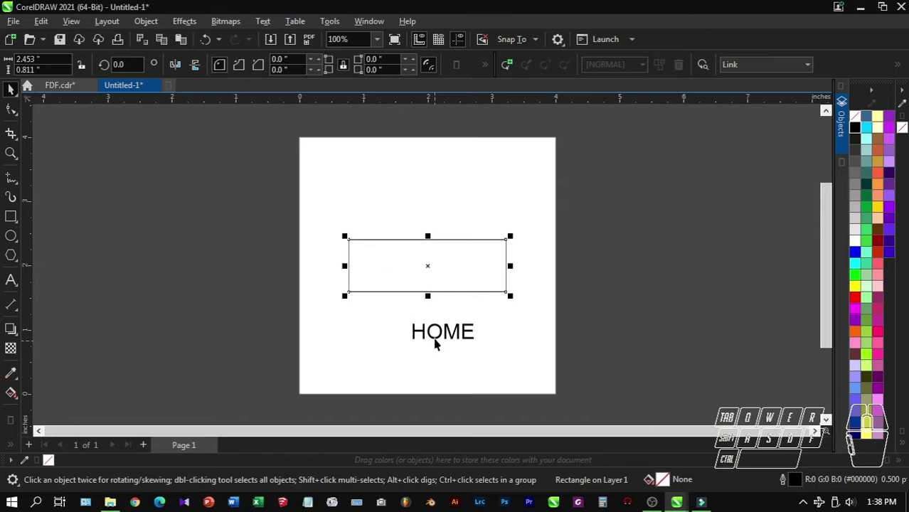
pyautogui.click(436, 340)
pyautogui.click(460, 330)
pyautogui.click(451, 264)
# Centre the HOME text horizontally and vertically inside the rectangle with C and E
pyautogui.press('w')
pyautogui.click(13, 94)
pyautogui.press('q')
pyautogui.press('e')
pyautogui.click(251, 245)
pyautogui.click(218, 185)
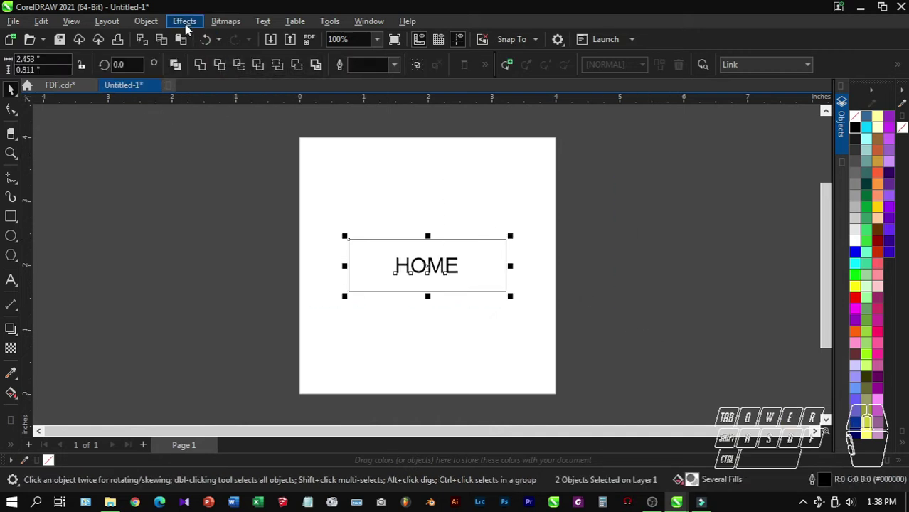
# Create a rollover from the rectangle and HOME text via Object > Rollover, then begin Edit Rollover
pyautogui.click(157, 25)
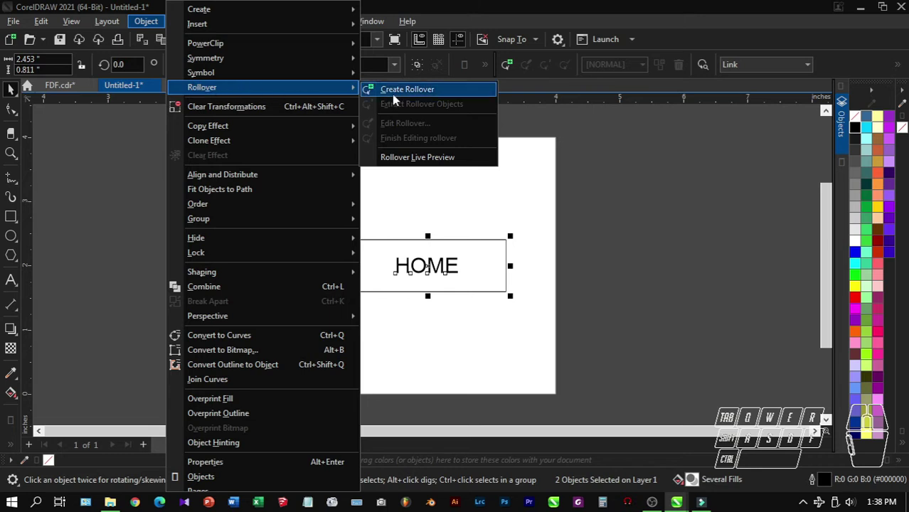
pyautogui.click(418, 95)
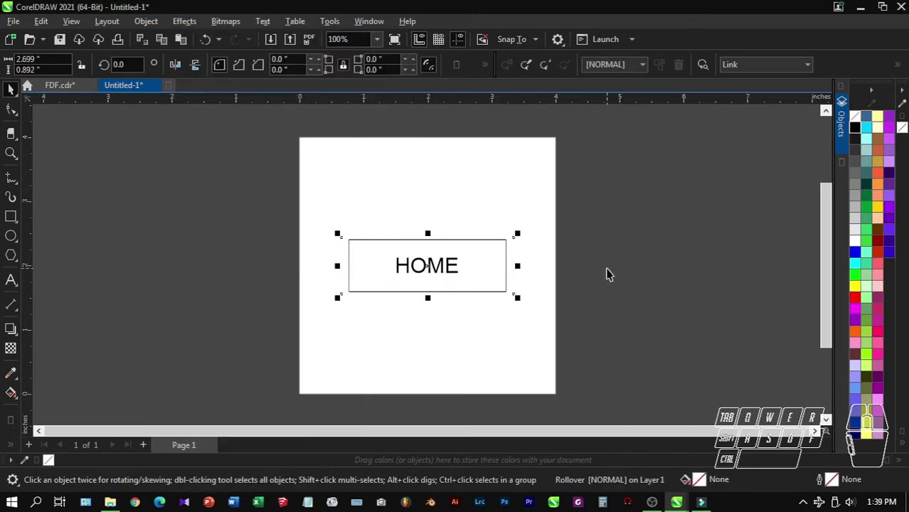
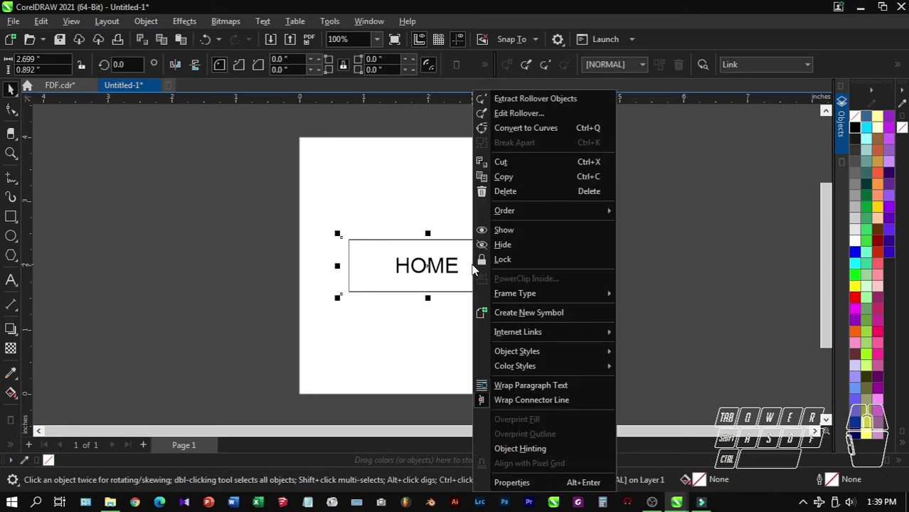
pyautogui.click(511, 114)
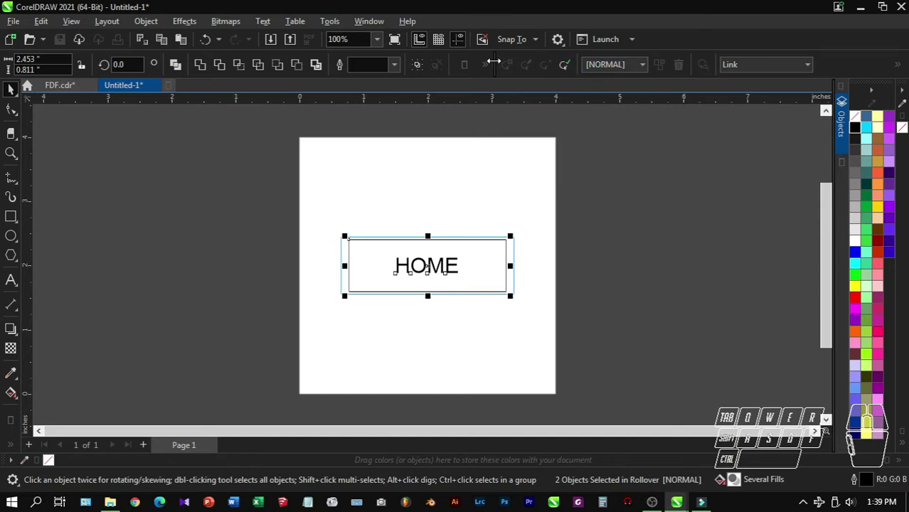
# In the Normal rollover state, fill the HOME button's rectangle with orange
pyautogui.click(626, 70)
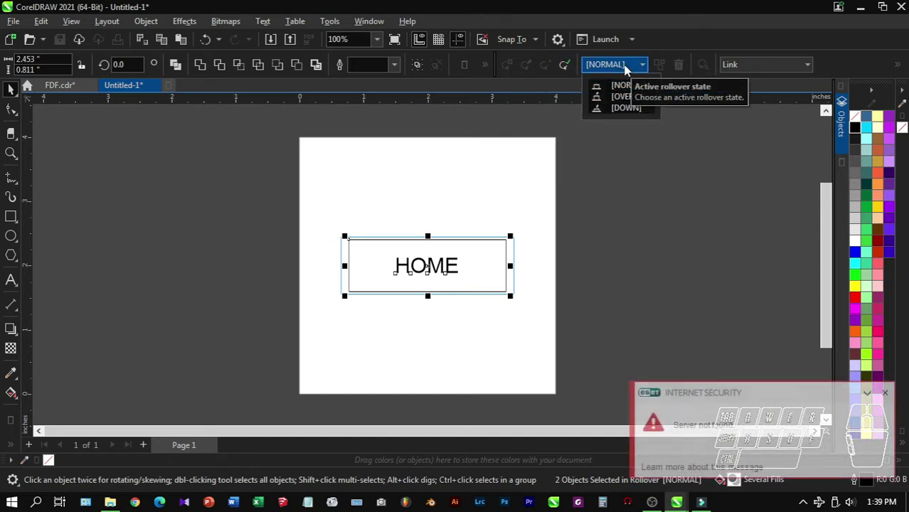
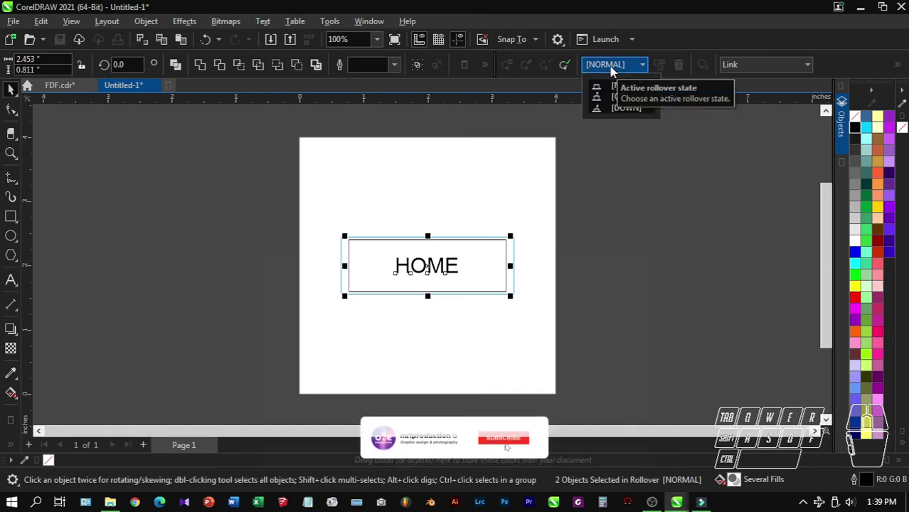
pyautogui.click(618, 92)
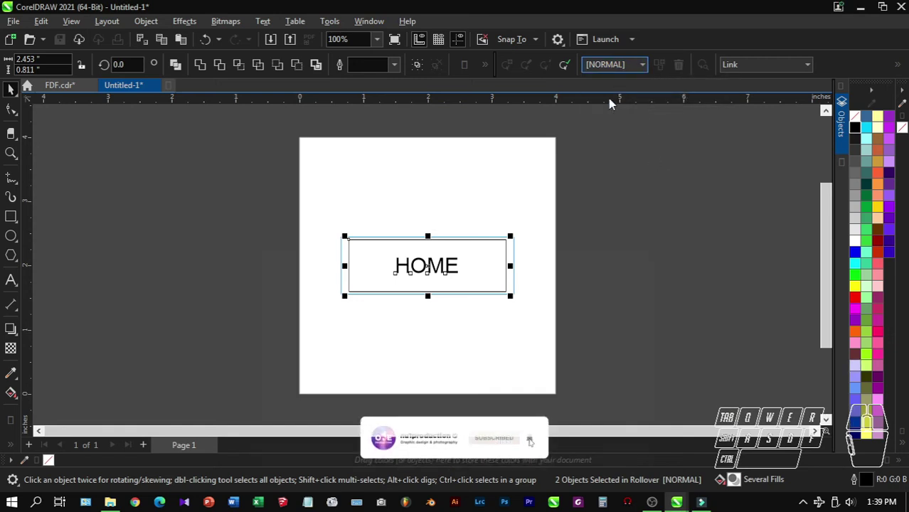
pyautogui.click(644, 212)
pyautogui.click(467, 284)
pyautogui.click(889, 212)
pyautogui.click(888, 211)
pyautogui.click(887, 190)
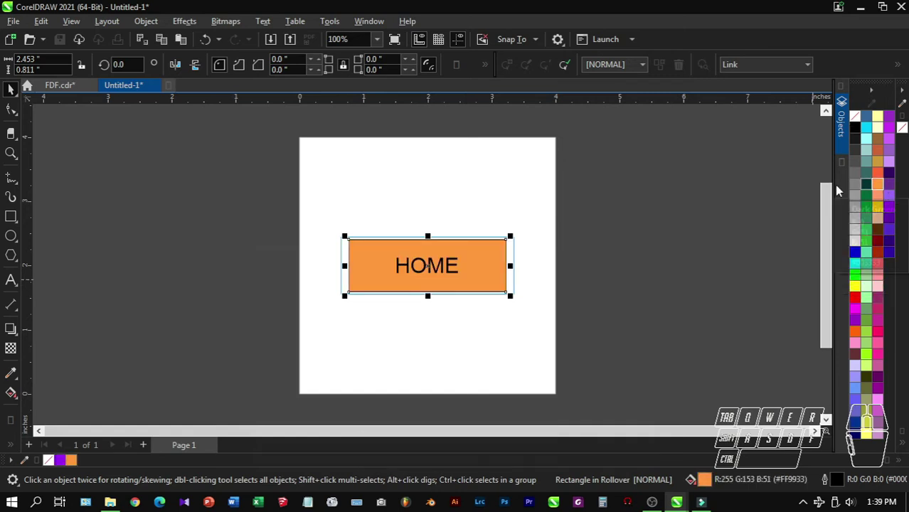
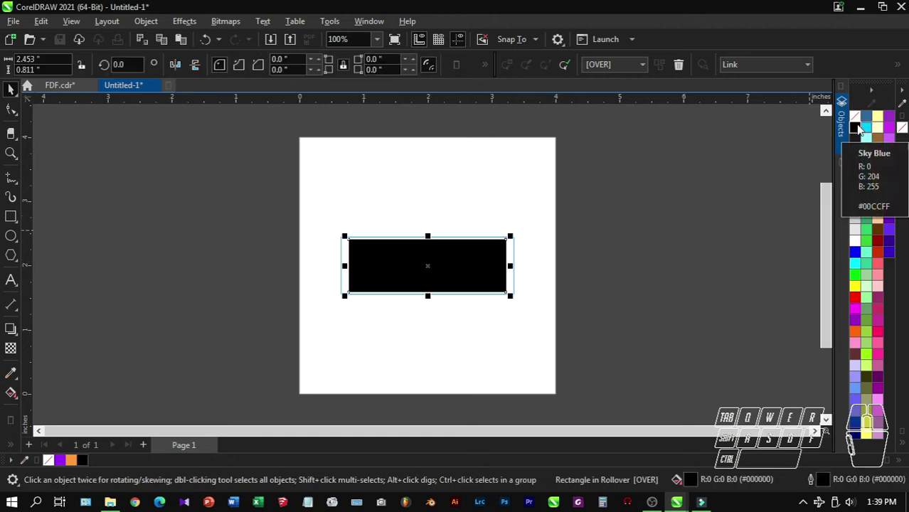
# Make the Over state's HOME text white, then switch the active rollover state to Down
pyautogui.click(856, 123)
pyautogui.click(670, 216)
pyautogui.moveTo(638, 212); pyautogui.dragTo(357, 311)
pyautogui.click(859, 247)
pyautogui.click(673, 249)
# Fill the Down state's rectangle with dark grey
pyautogui.click(617, 71)
pyautogui.click(606, 112)
pyautogui.click(641, 218)
pyautogui.click(494, 263)
pyautogui.click(854, 170)
pyautogui.click(690, 228)
pyautogui.click(498, 253)
pyautogui.click(856, 121)
pyautogui.moveTo(684, 213); pyautogui.dragTo(684, 212)
pyautogui.click(438, 266)
# Make the Down state's HOME text white and deselect everything
pyautogui.click(438, 270)
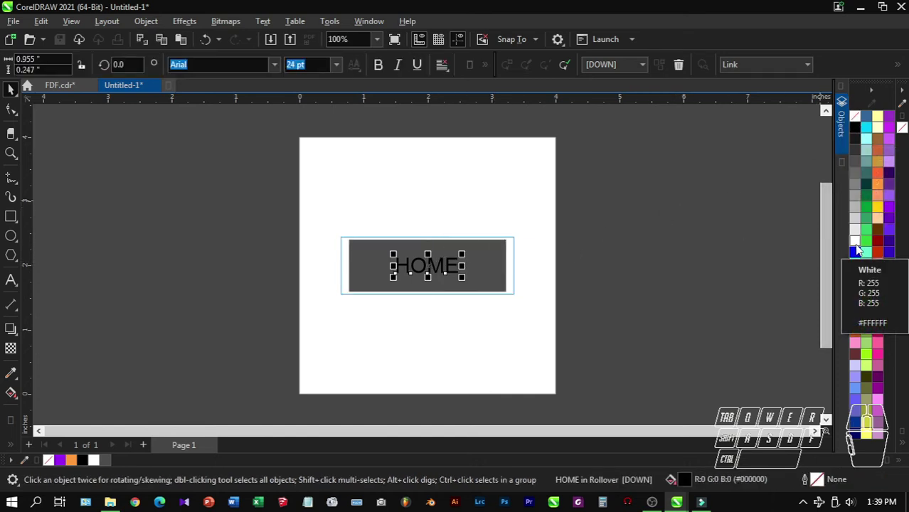
pyautogui.click(860, 245)
pyautogui.click(712, 241)
pyautogui.click(703, 238)
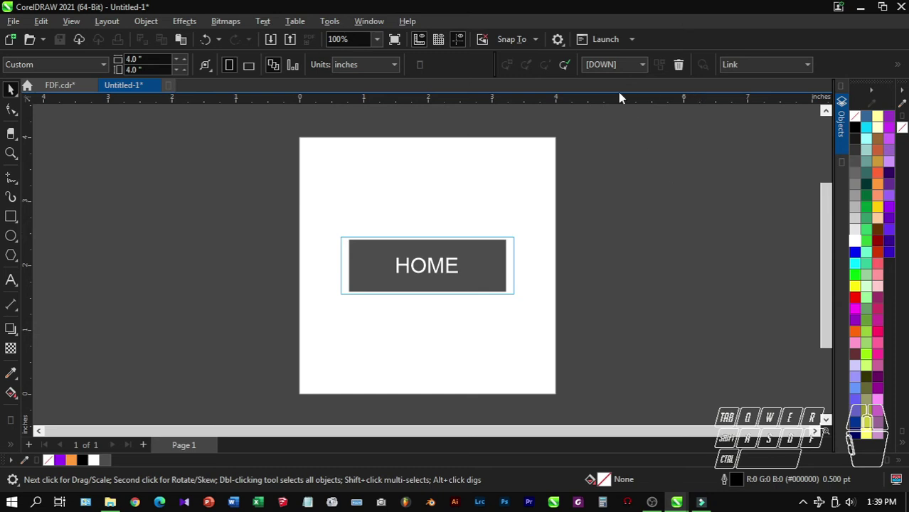
# Finish editing the rollover via Object > Rollover > Finish Editing Rollover
pyautogui.click(572, 69)
pyautogui.click(624, 197)
pyautogui.click(496, 283)
pyautogui.click(184, 145)
pyautogui.click(142, 25)
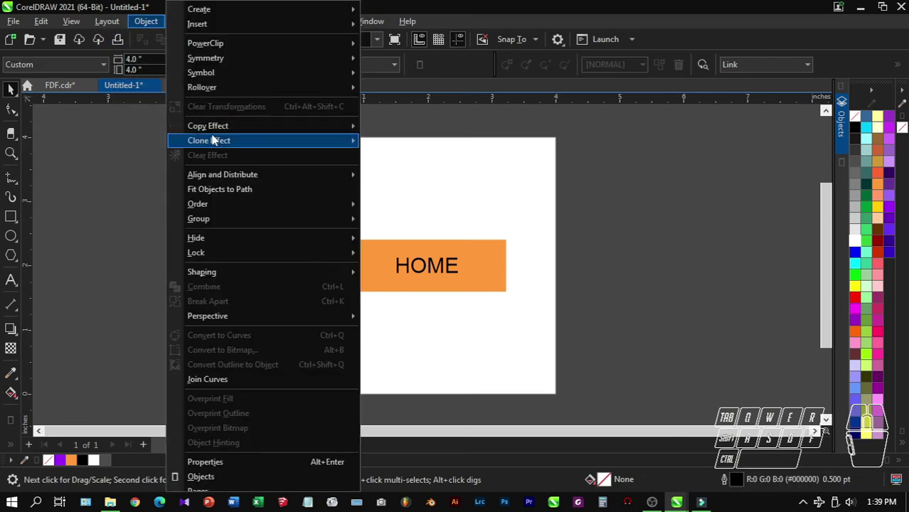
pyautogui.click(436, 158)
# Enable Rollover Live Preview and hover the HOME button to confirm it turns black with white text
pyautogui.click(256, 200)
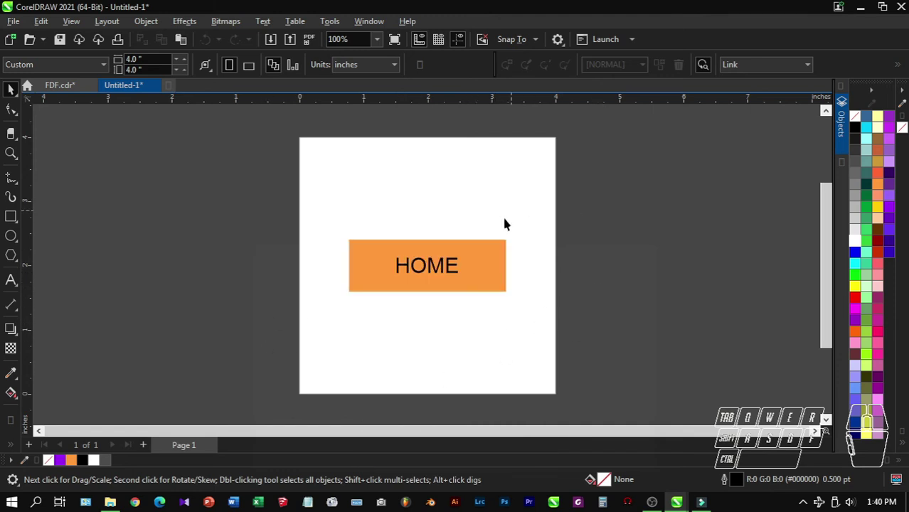
pyautogui.click(443, 279)
pyautogui.click(450, 279)
pyautogui.click(450, 278)
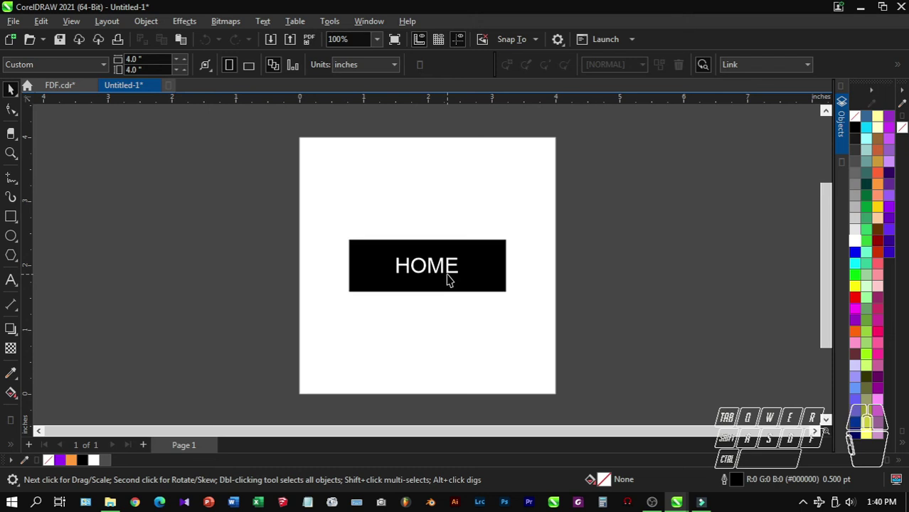
pyautogui.click(272, 232)
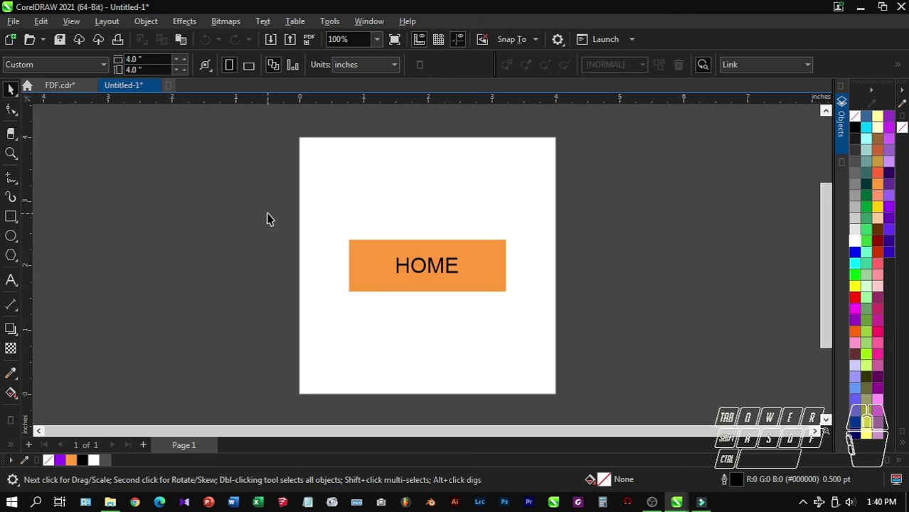